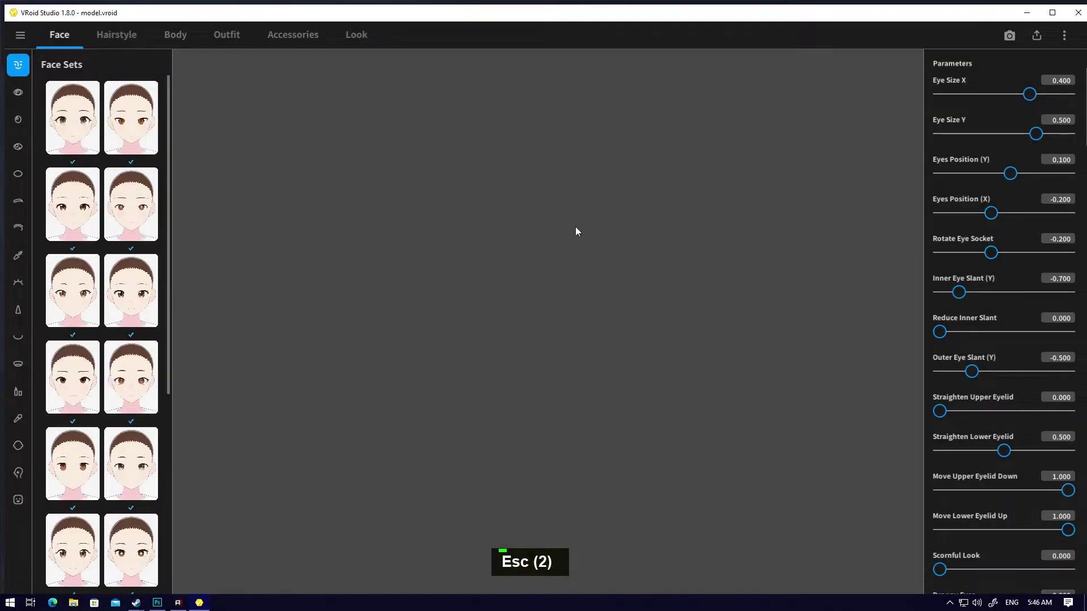
Scroll through the loaded model's editor view before heading to the outline settings.
scroll("down", 3)
scroll("up", 3)
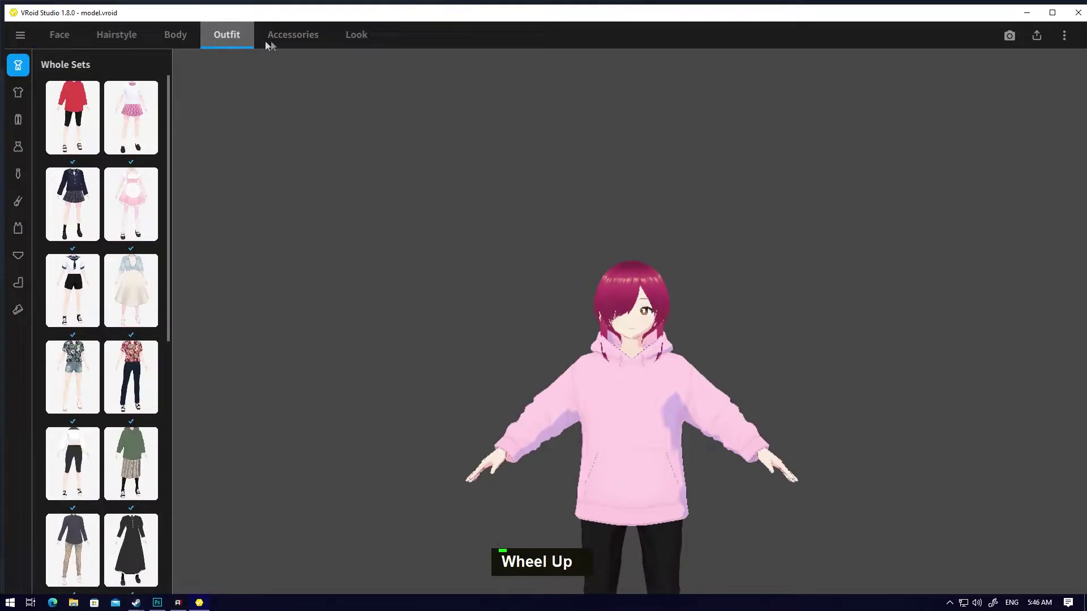
Show the Outline width settings so the face and body outlines can be zeroed.
double_click(365, 43)
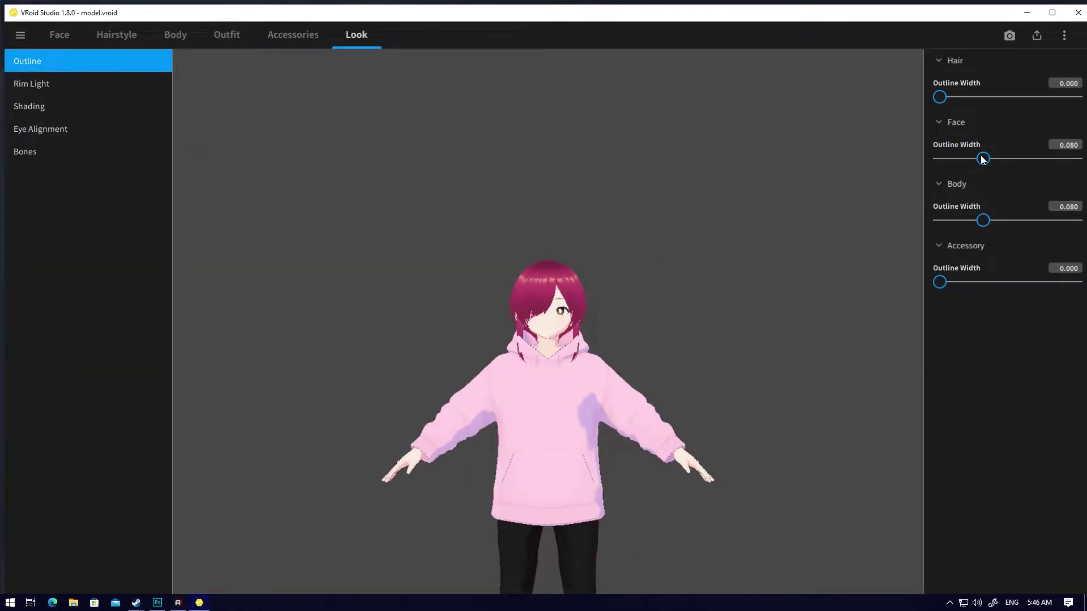
scroll("up", 3)
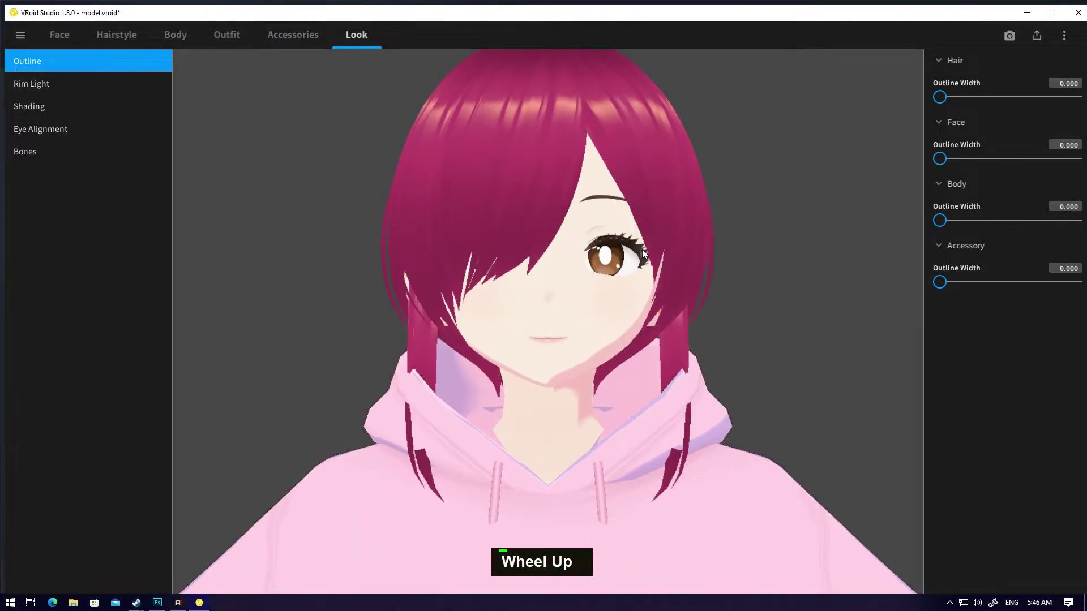
scroll("down", 3)
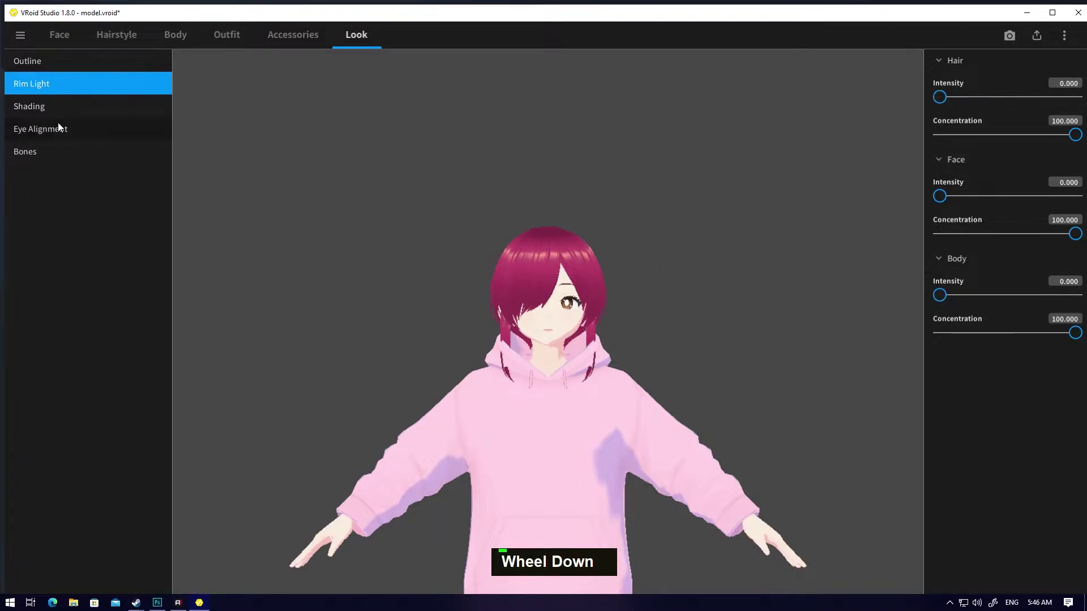
Enter the eye alignment/Photo Booth view and orbit, pan and recentre the model.
double_click(43, 114)
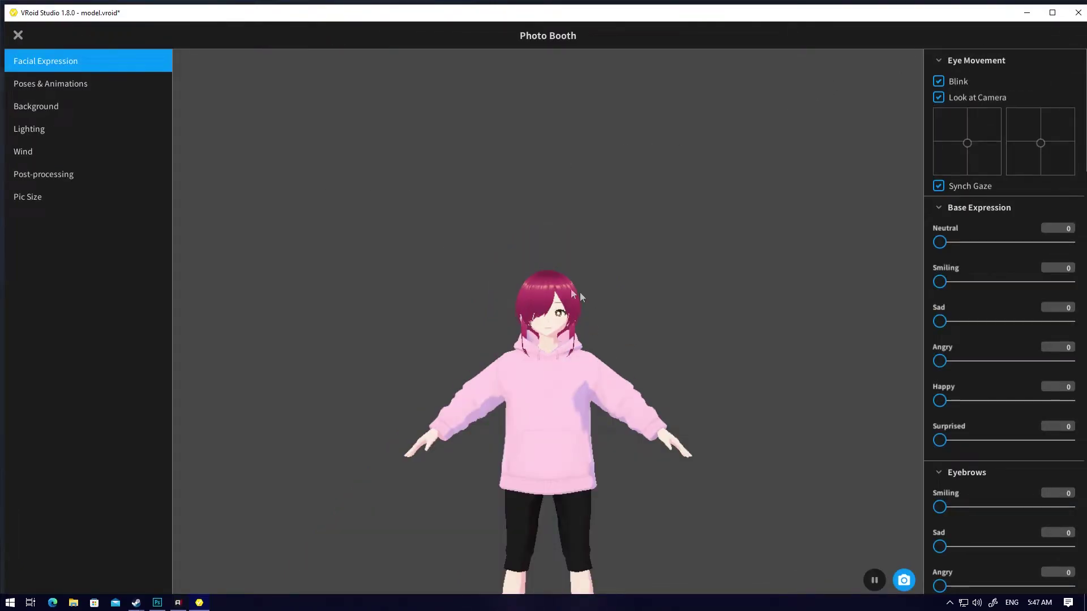
scroll("down", 3)
middle_click(535, 381)
right_click(673, 296)
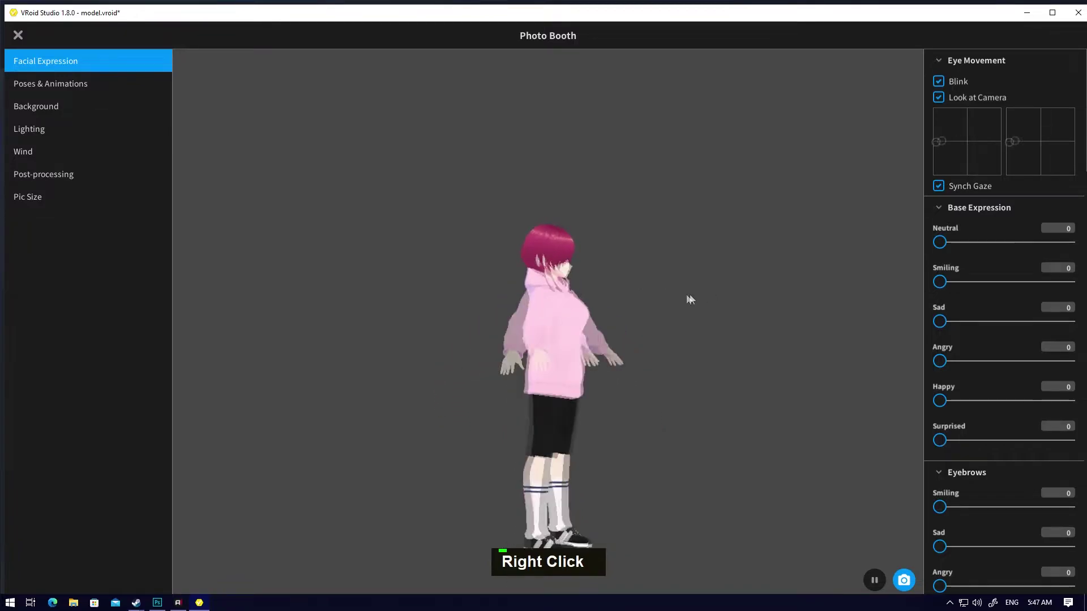
scroll("up", 3)
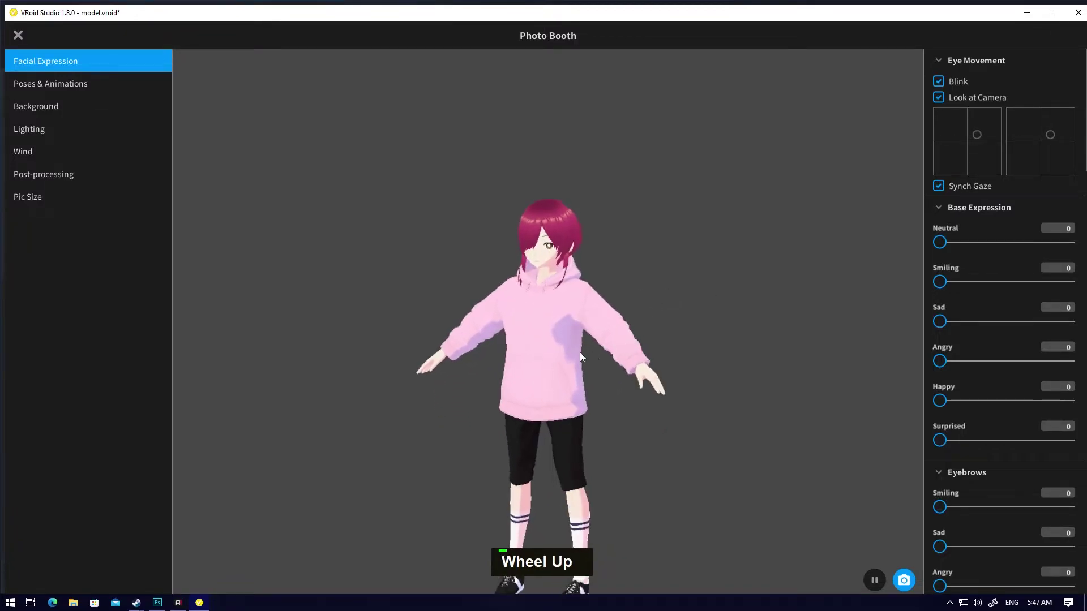
middle_click(584, 352)
right_click(587, 302)
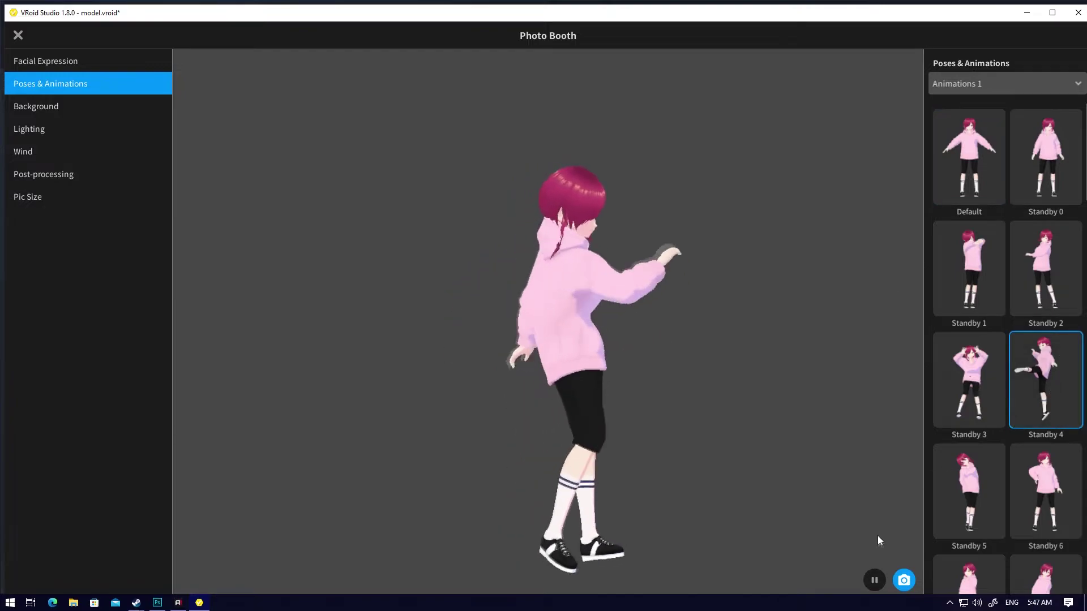
Try the Standby 3 animation and freeze playback on the current frame.
double_click(882, 583)
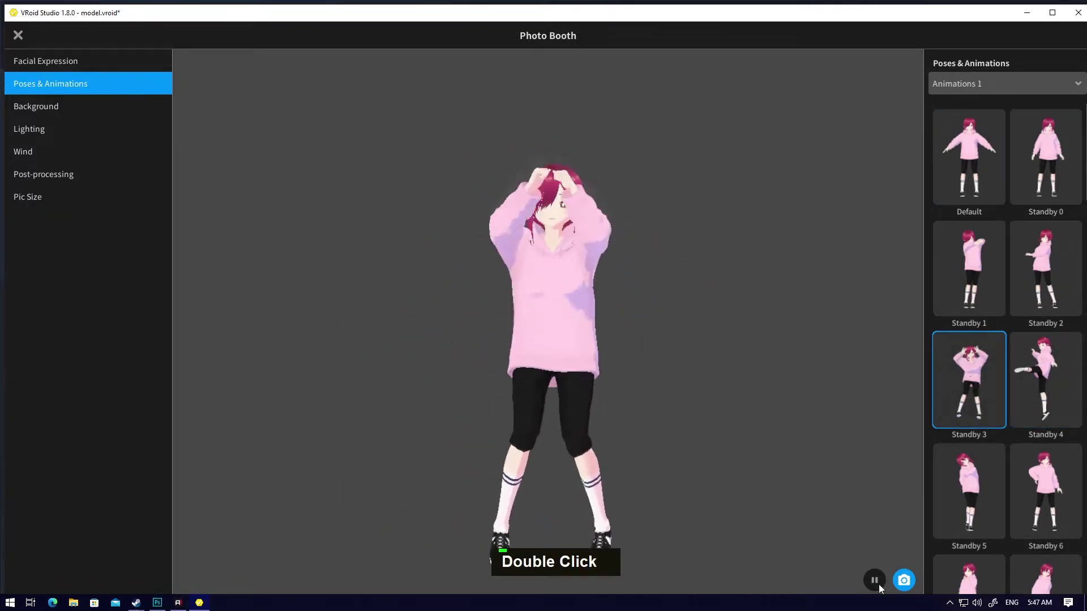
double_click(878, 587)
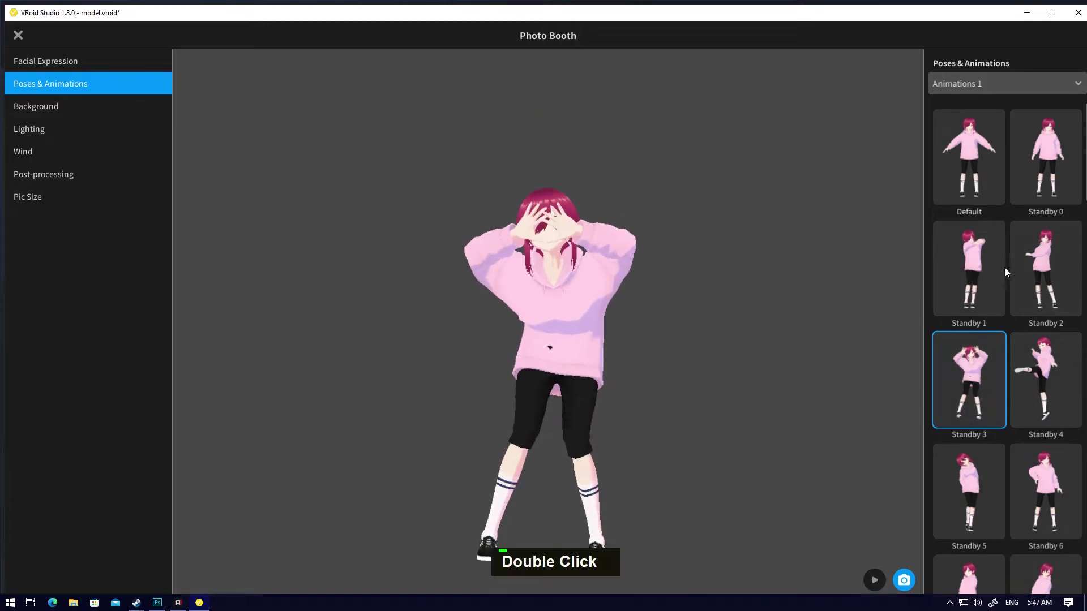
scroll("down", 3)
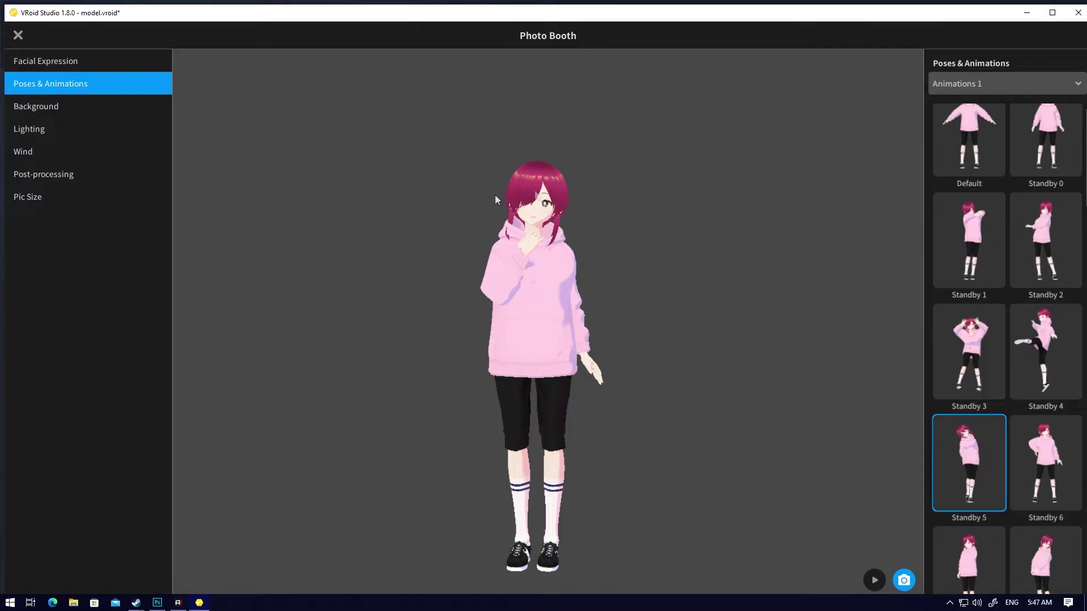
Bring up the Photo Booth background colour picker over the grey #474747 background.
double_click(74, 120)
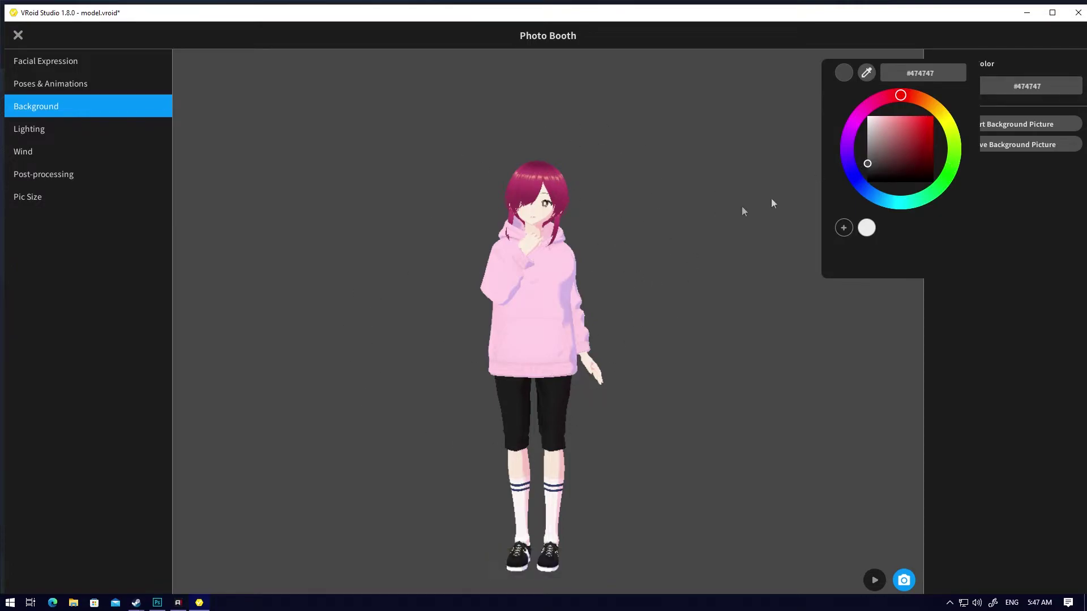
Set the picture size and take the photo, starting to name the file.
double_click(906, 131)
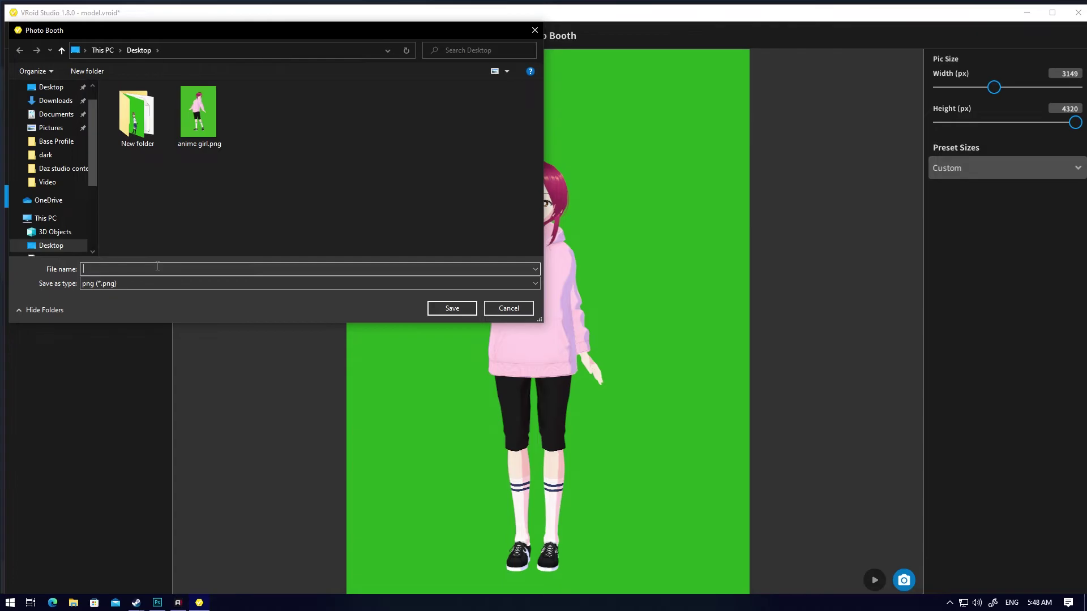
key("a")
type("N, A")
Save the photo as 'anime x.png' to the desktop and bring up Photoshop's eraser modes.
key("i")
key("m")
key("e")
key("space")
key("x")
key("Return")
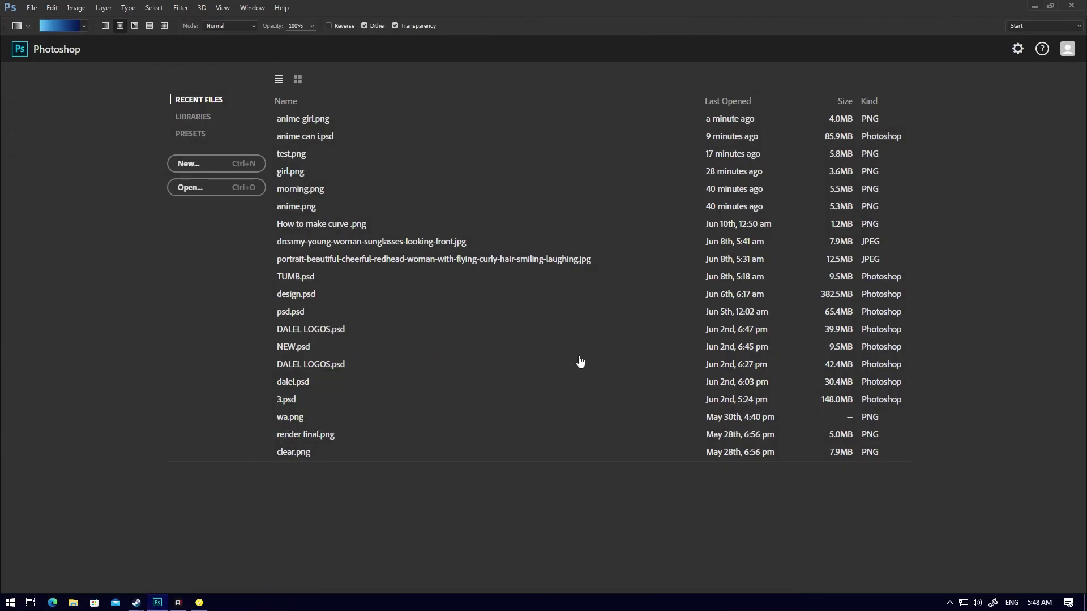
right_click(9, 172)
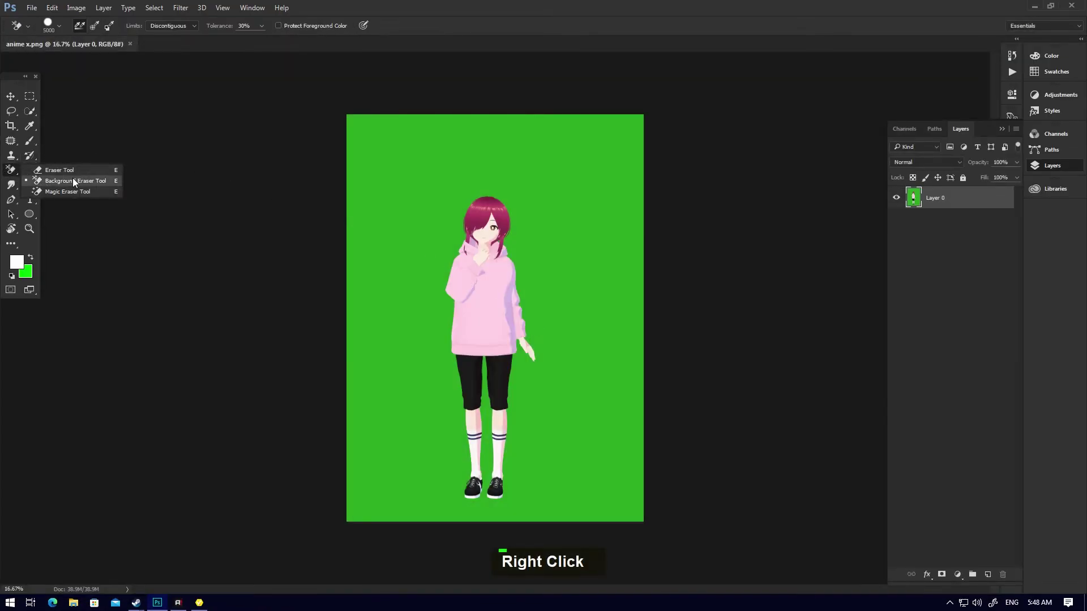